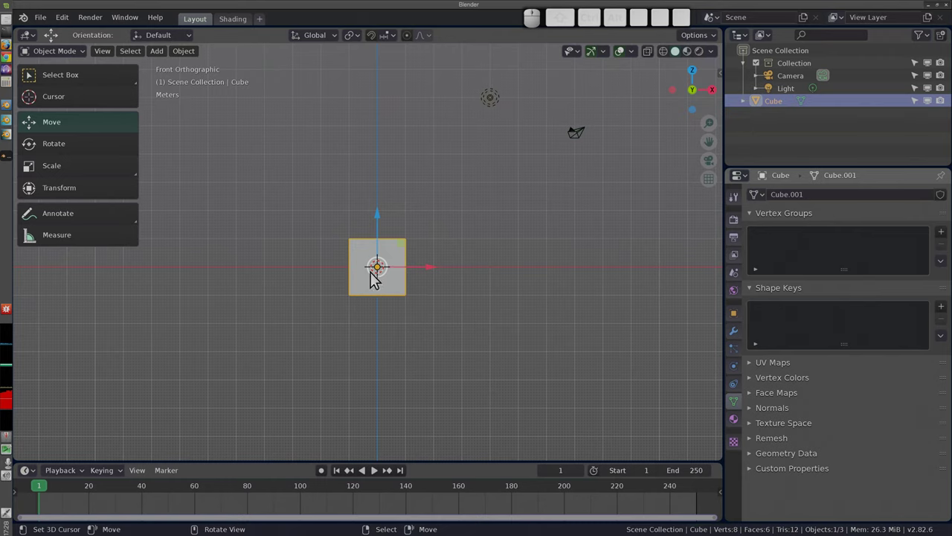
Trial-move the cube with G and cancel, leaving it at the origin
{"action": "left_click_drag", "start_coordinate": [380, 280], "coordinate": [439, 442]}
{"action": "key", "text": "Escape"}
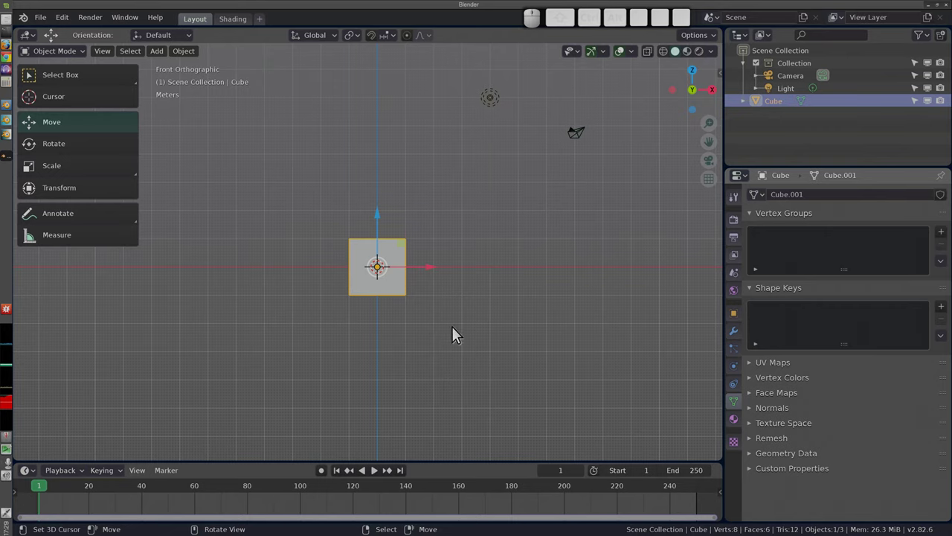
{"action": "key", "text": "g"}
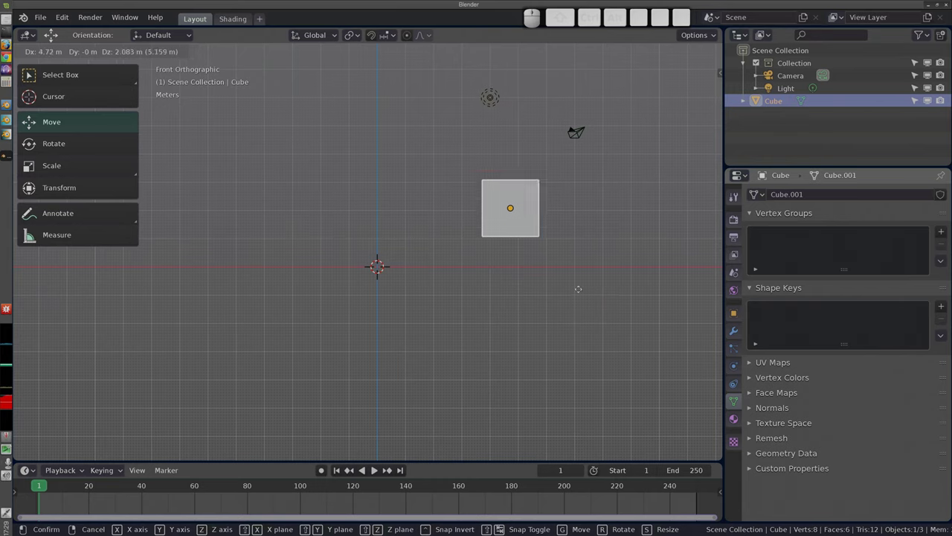
{"action": "key", "text": "Escape"}
Drag the tool shelf beside the viewport wider so its tools display larger
{"action": "key", "text": "m"}
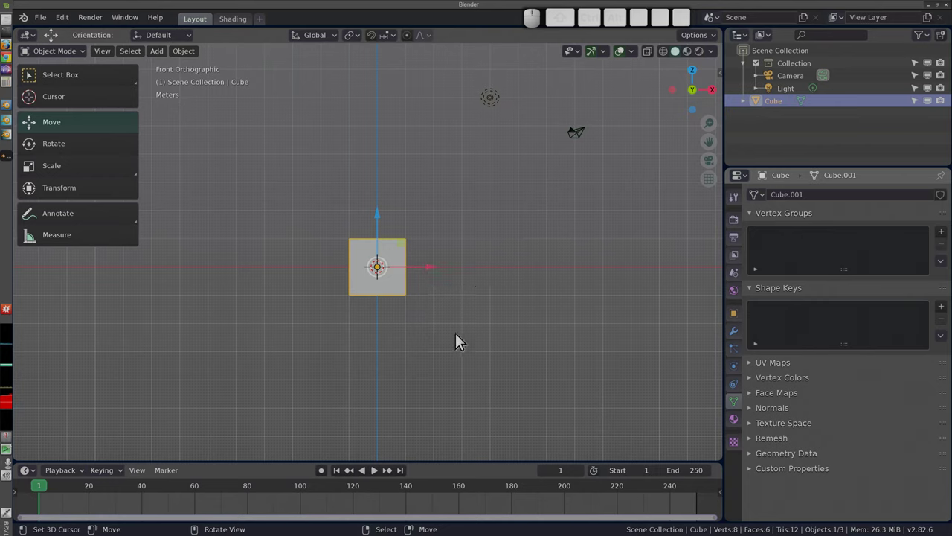
{"action": "left_click_drag", "start_coordinate": [145, 143], "coordinate": [115, 168]}
{"action": "left_click_drag", "start_coordinate": [79, 163], "coordinate": [127, 110]}
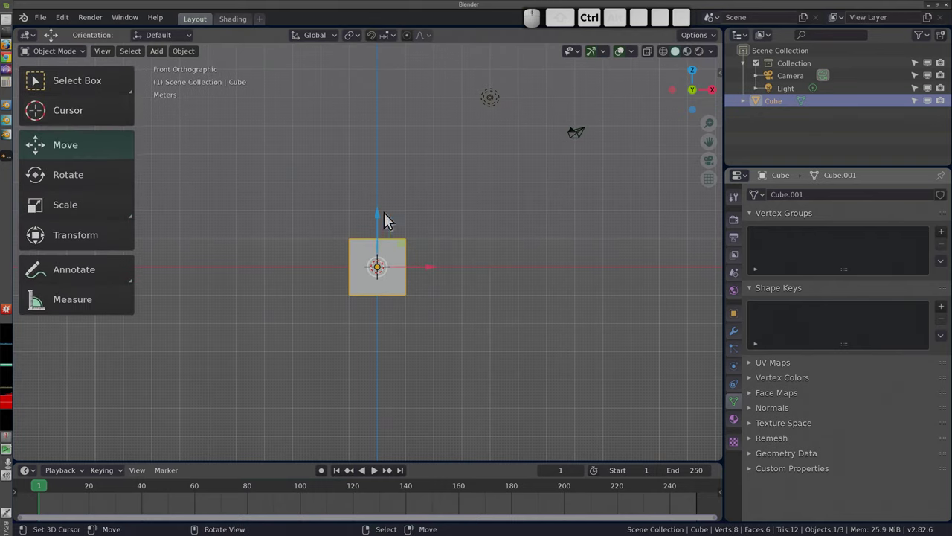
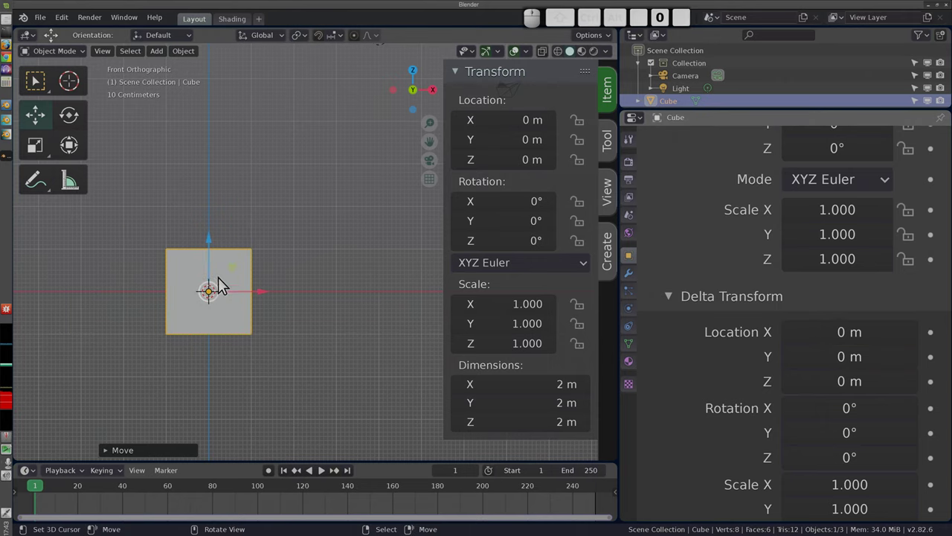
Insert a keyframe for the cube's Location (0, 0, 0 m) on frame 1 from the N-panel field
{"action": "scroll", "scroll_direction": "down", "scroll_amount": 3}
{"action": "middle_click", "coordinate": [219, 299]}
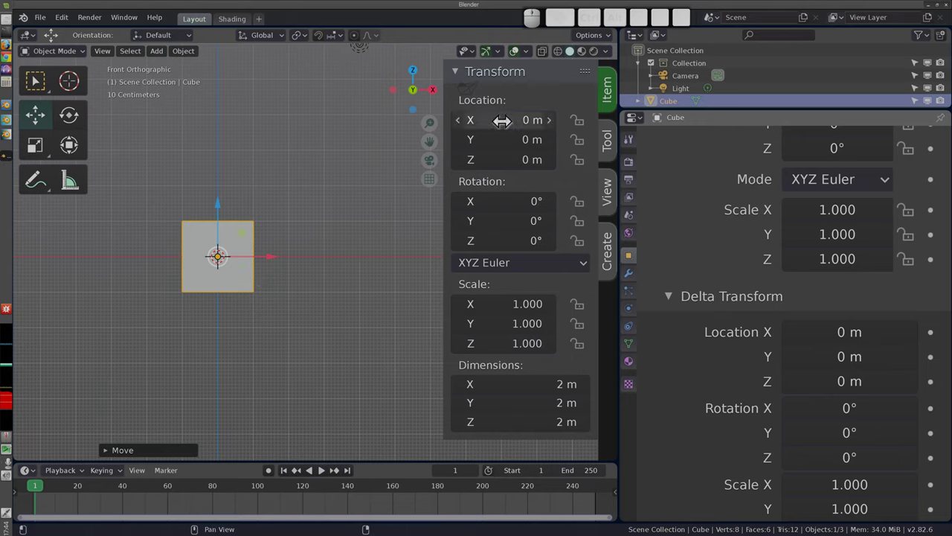
{"action": "right_click", "coordinate": [505, 119]}
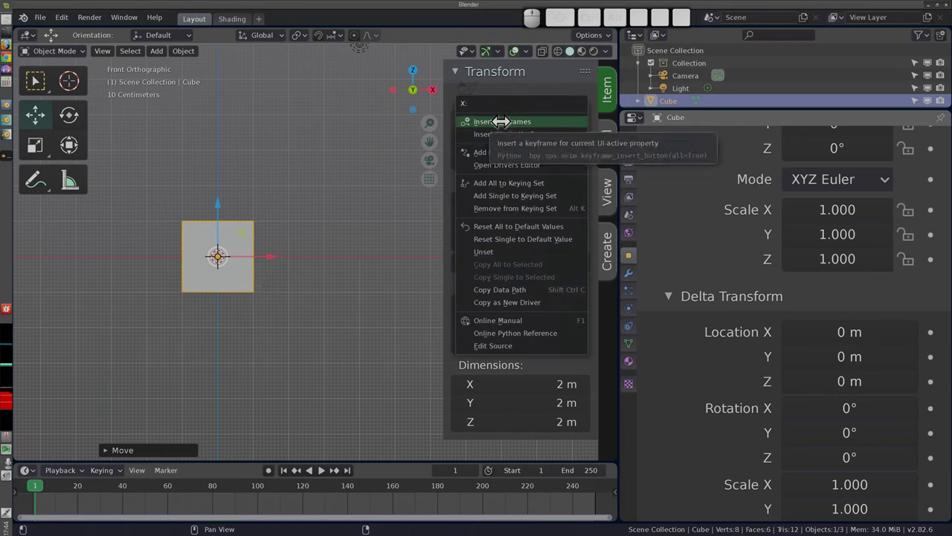
{"action": "left_click", "coordinate": [505, 119]}
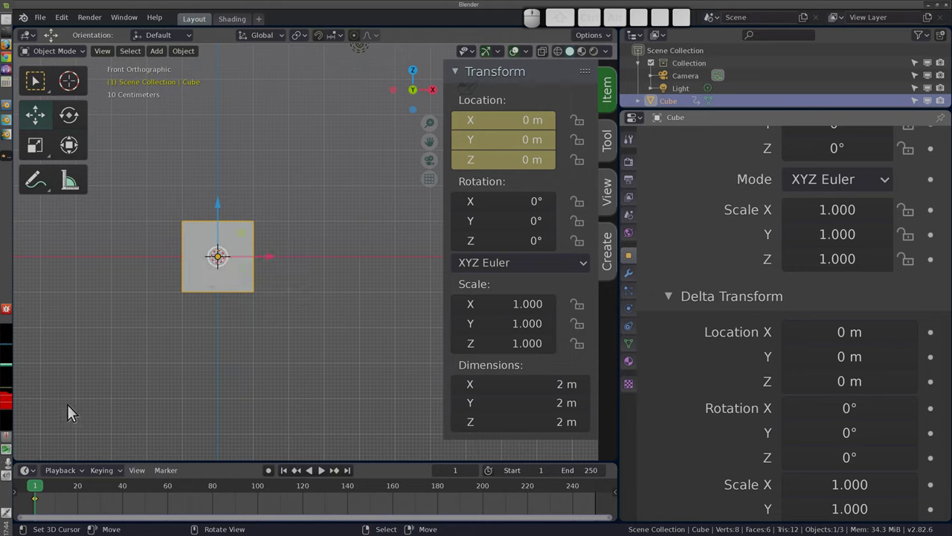
Scrub to frame 20 and move the cube to about X 2.91, Y 1.96, Z 1.81 m
{"action": "left_click_drag", "start_coordinate": [43, 504], "coordinate": [138, 484]}
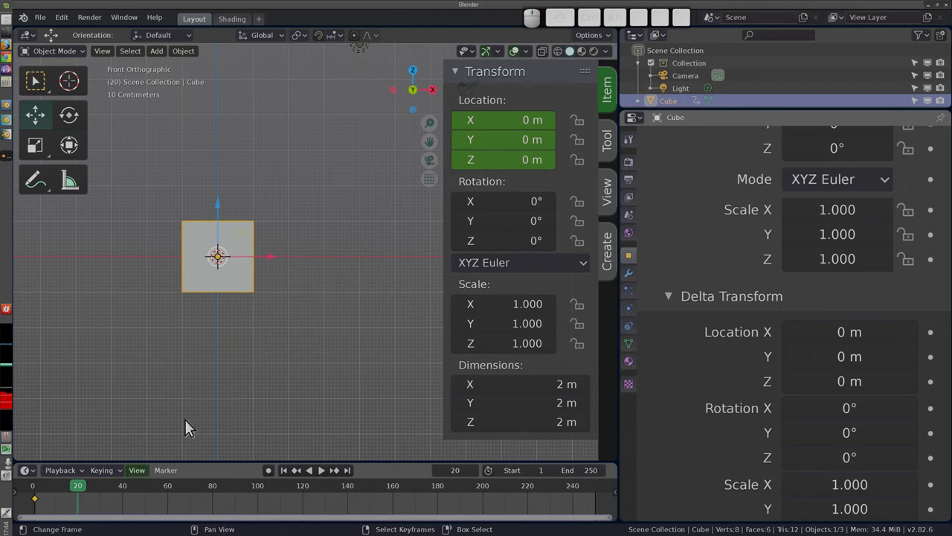
{"action": "middle_click", "coordinate": [275, 248]}
{"action": "key", "text": "g"}
{"action": "left_click", "coordinate": [335, 170]}
Keyframe the cube's new location on frame 20 via Insert Keyframes
{"action": "middle_click", "coordinate": [254, 269]}
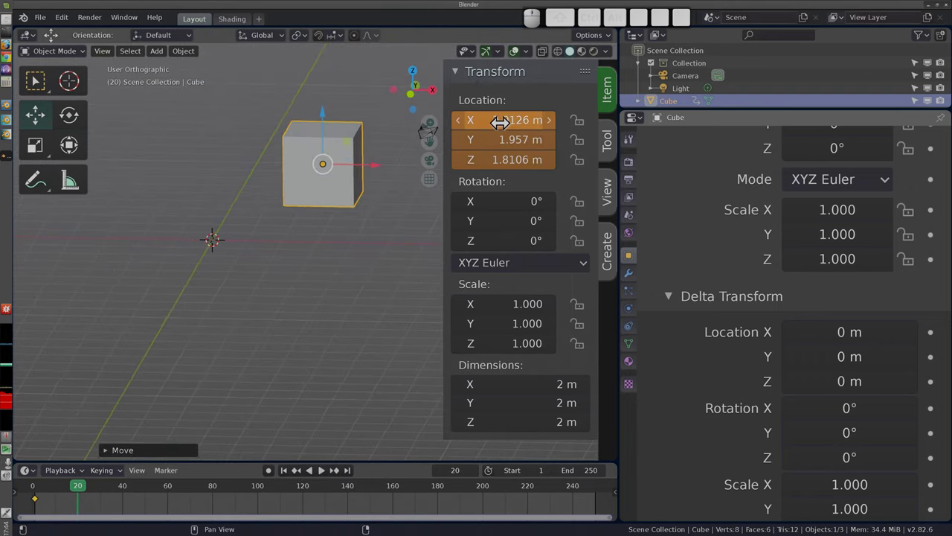
{"action": "right_click", "coordinate": [502, 121]}
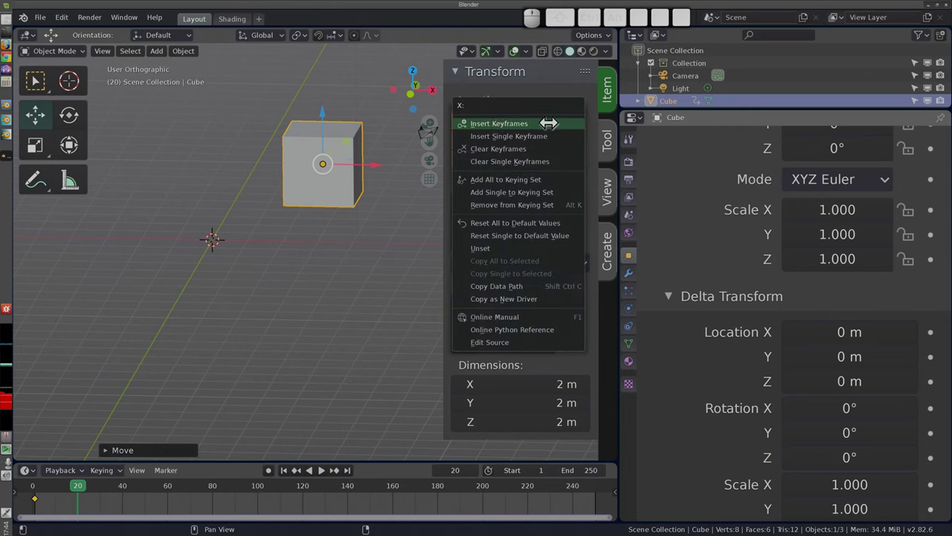
{"action": "left_click", "coordinate": [551, 122]}
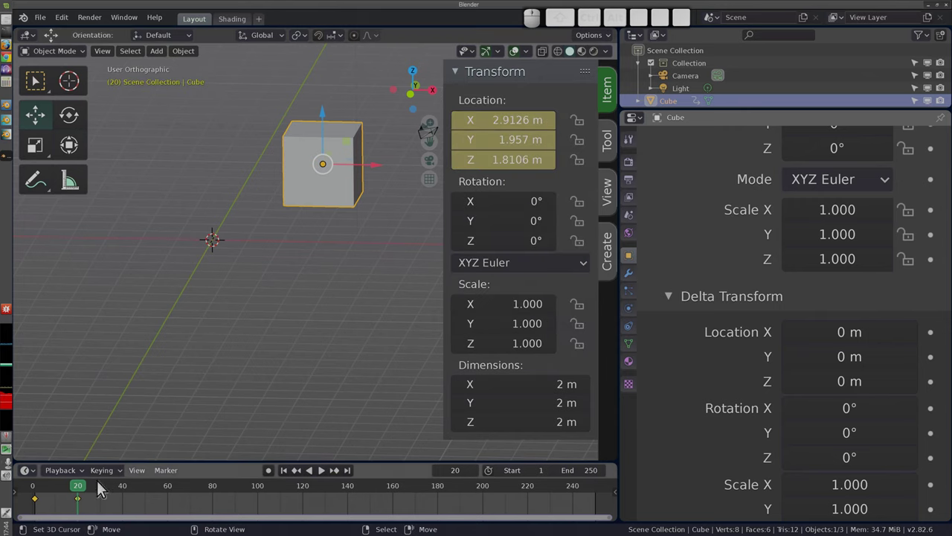
On frame 10, set Location X, Y and Z together to 0 m without keyframing
{"action": "scroll", "scroll_direction": "up", "scroll_amount": 3}
{"action": "scroll", "scroll_direction": "up", "scroll_amount": 3}
{"action": "left_click_drag", "start_coordinate": [56, 506], "coordinate": [369, 312]}
{"action": "scroll", "scroll_direction": "down", "scroll_amount": 3}
{"action": "left_click", "coordinate": [508, 120]}
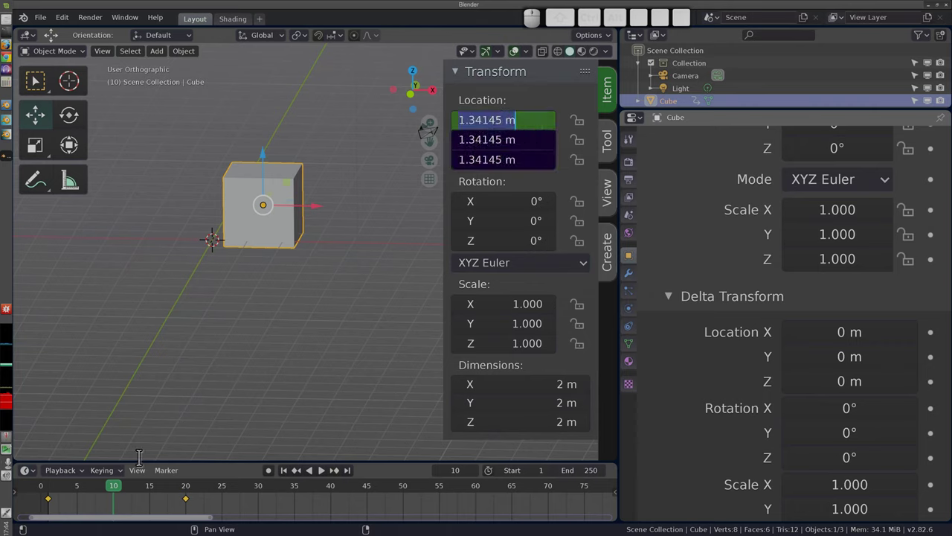
{"action": "key", "text": "0"}
{"action": "key", "text": "Return"}
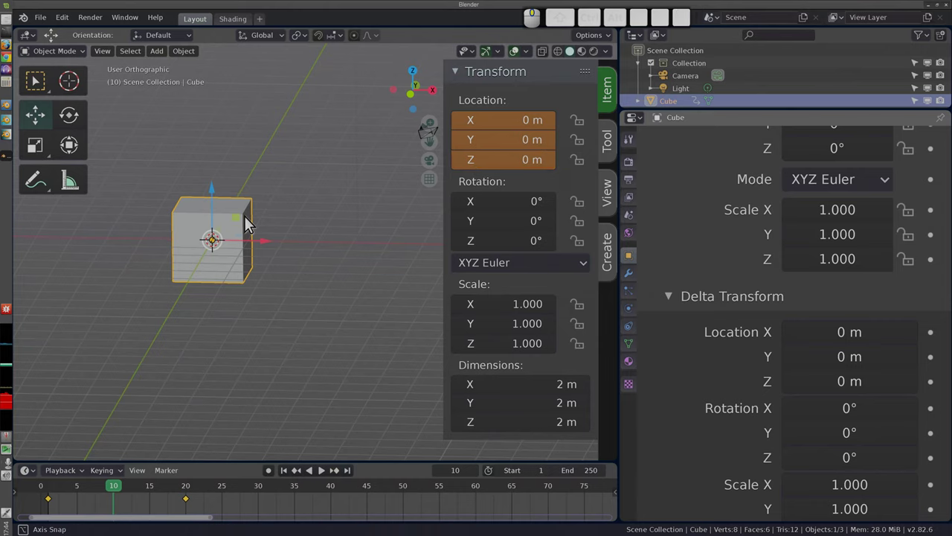
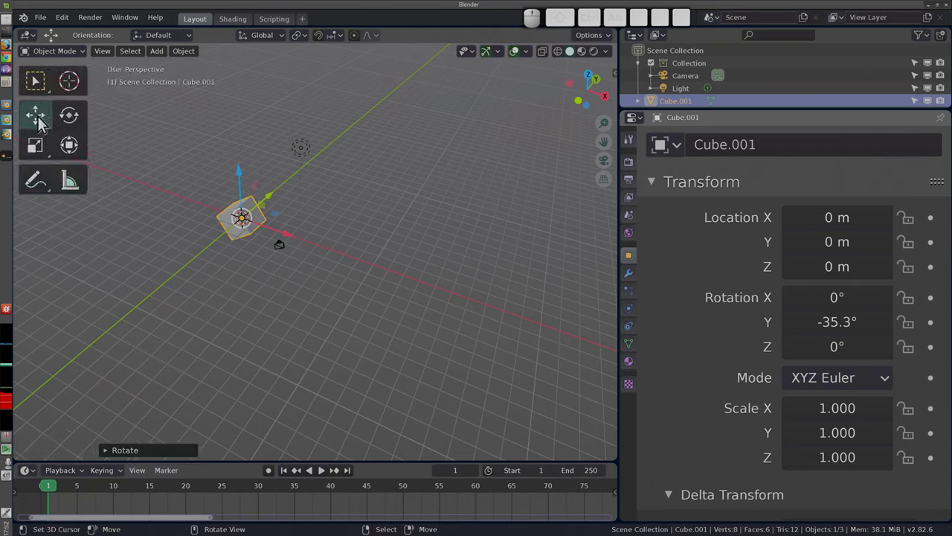
Enable the Move gizmo on Cube.001 in the Viewport Gizmos popover
{"action": "key", "text": "t"}
{"action": "key", "text": "t"}
{"action": "left_click", "coordinate": [35, 89]}
{"action": "left_click", "coordinate": [531, 57]}
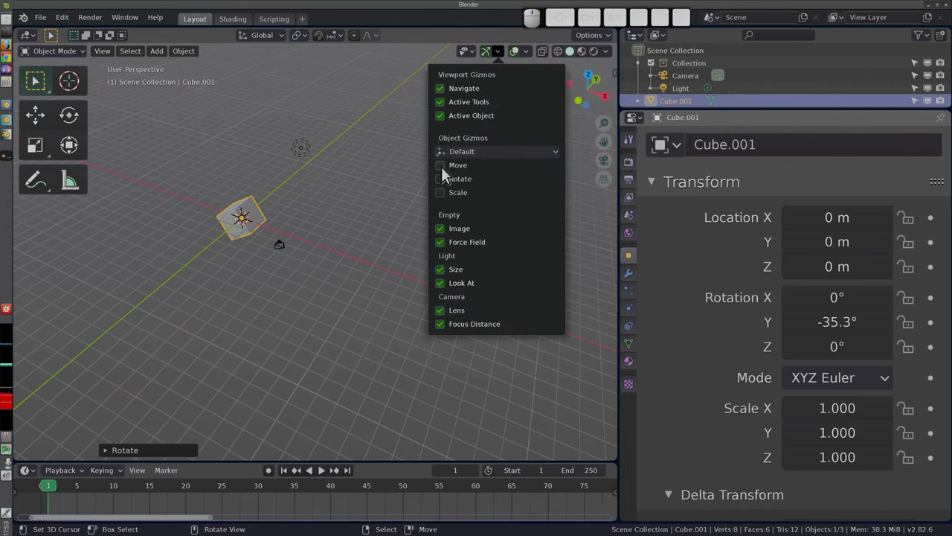
{"action": "left_click", "coordinate": [444, 176]}
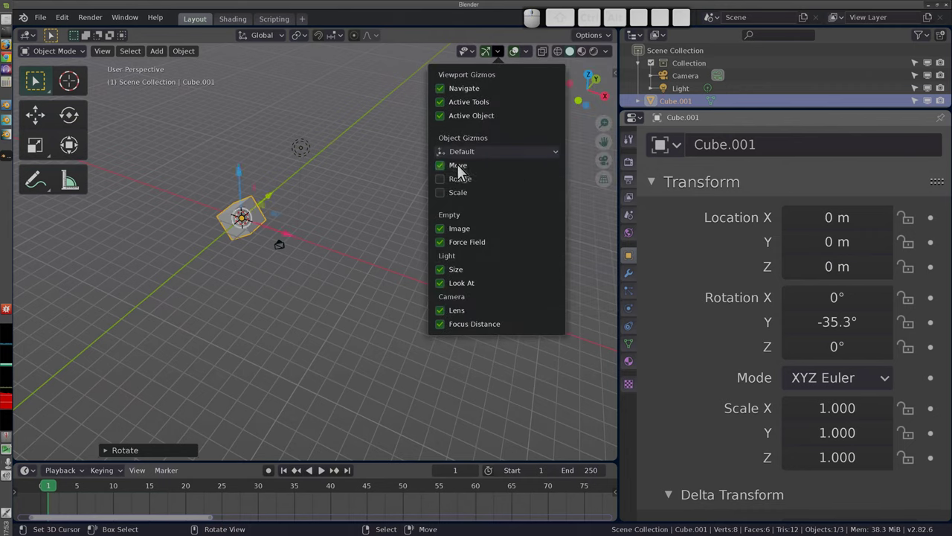
{"action": "left_click", "coordinate": [73, 122]}
Pick the Move tool and set Transform Orientation to Local so arrows follow the tilted axes
{"action": "left_click", "coordinate": [44, 121]}
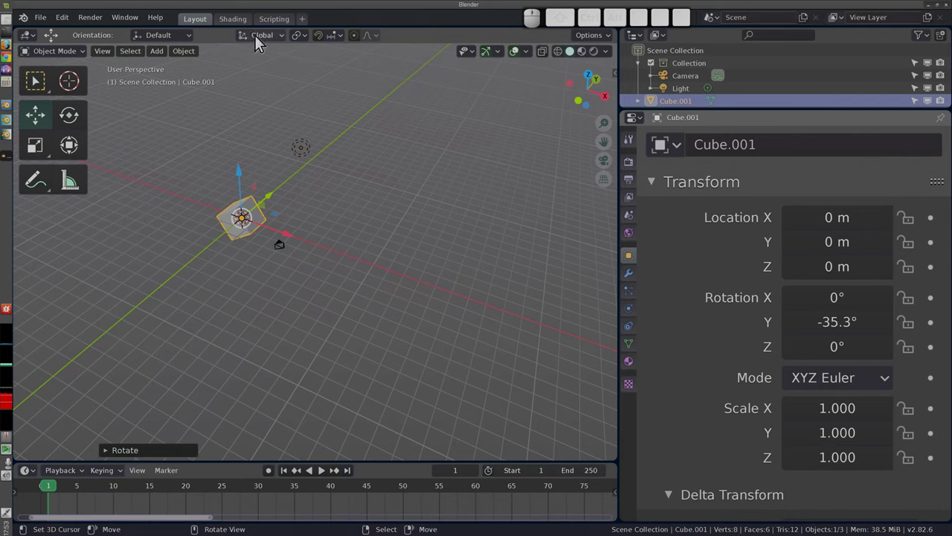
{"action": "left_click", "coordinate": [260, 44]}
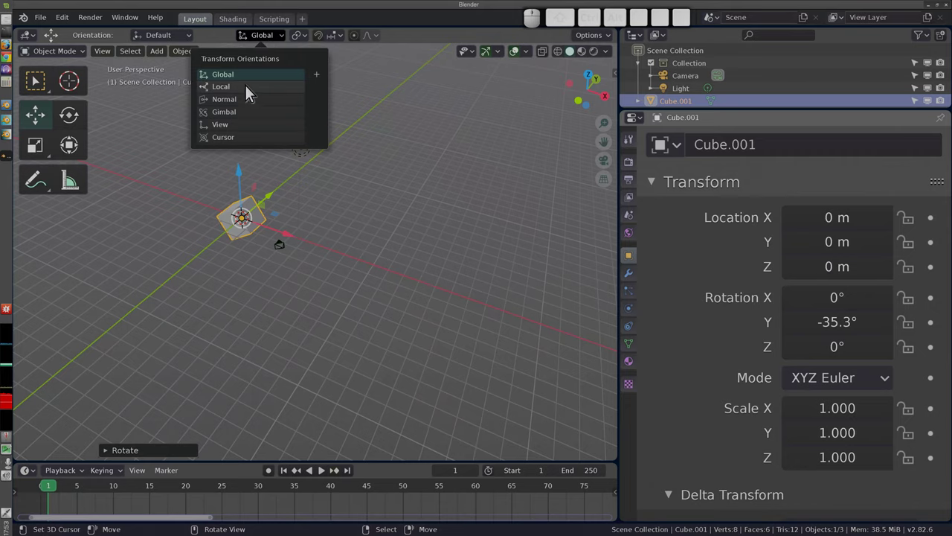
{"action": "left_click", "coordinate": [251, 93]}
Switch to front orthographic view, start moving Cube.001 along local X, then cancel back to origin
{"action": "middle_click", "coordinate": [285, 260]}
{"action": "middle_click", "coordinate": [164, 212]}
{"action": "key", "text": "1"}
{"action": "key", "text": "5"}
{"action": "scroll", "scroll_direction": "up", "scroll_amount": 3}
{"action": "middle_click", "coordinate": [210, 211]}
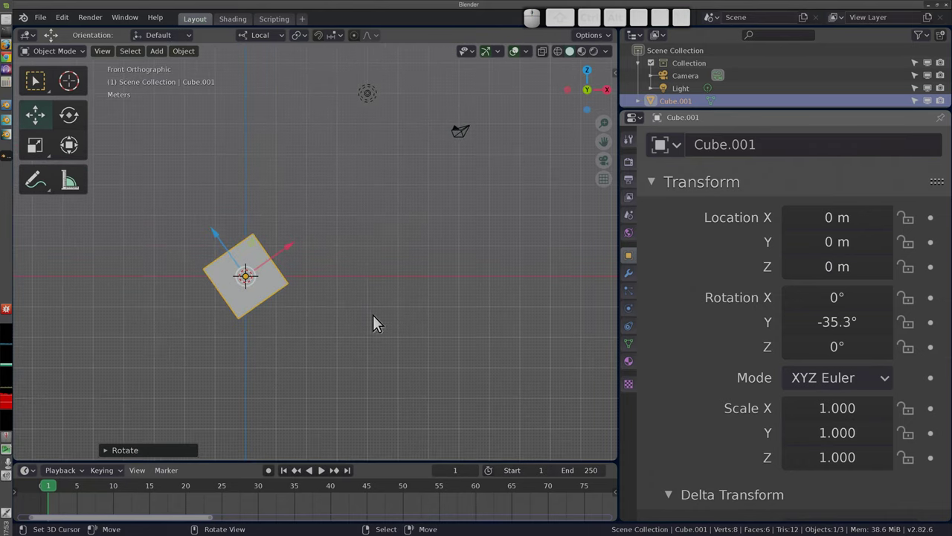
{"action": "key", "text": "g"}
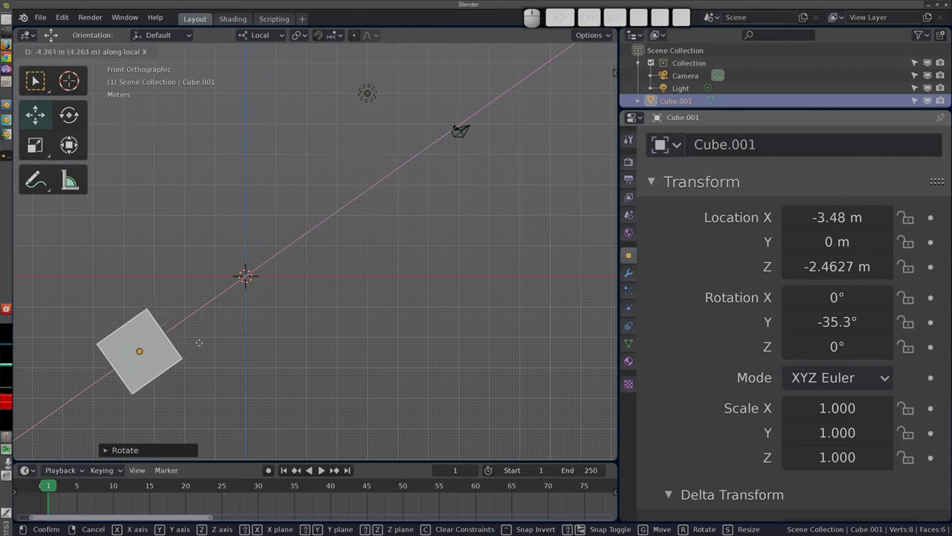
{"action": "key", "text": "Escape"}
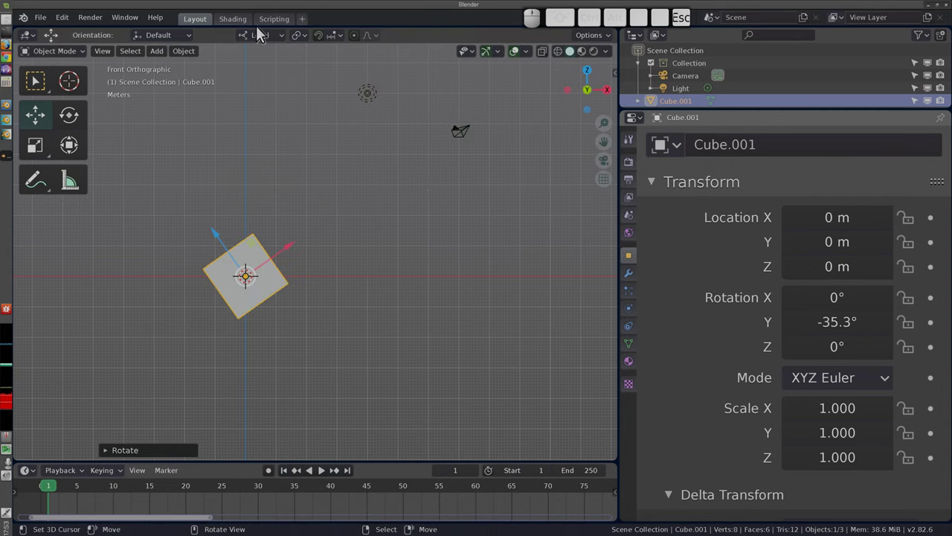
Set orientation to Global, compare a G X X move on global then local X, and cancel
{"action": "left_click", "coordinate": [270, 41]}
{"action": "left_click", "coordinate": [242, 82]}
{"action": "key", "text": "g"}
{"action": "key", "text": "x"}
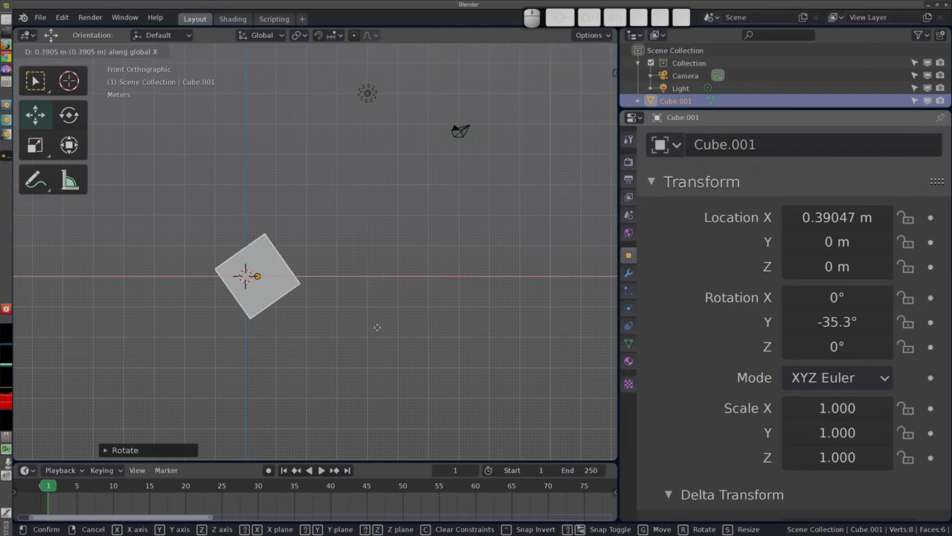
{"action": "key", "text": "x"}
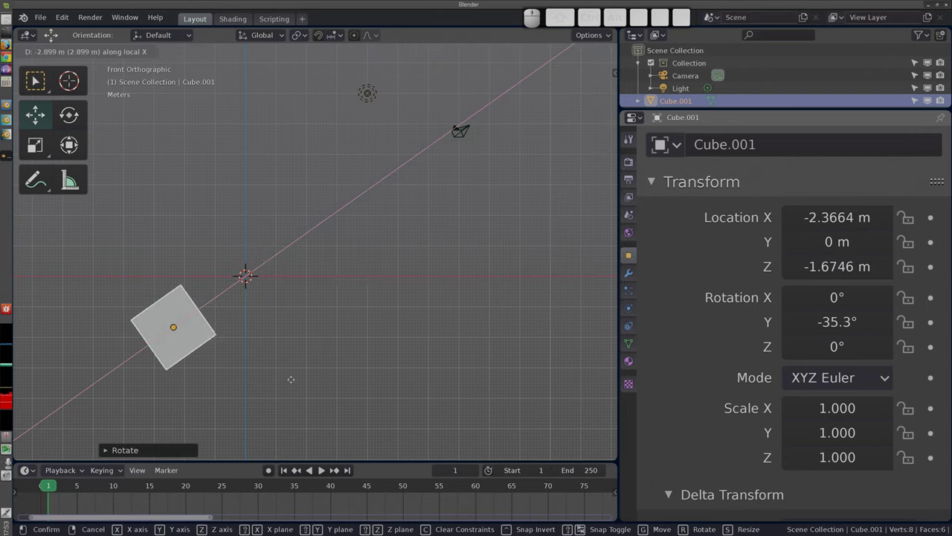
{"action": "key", "text": "Escape"}
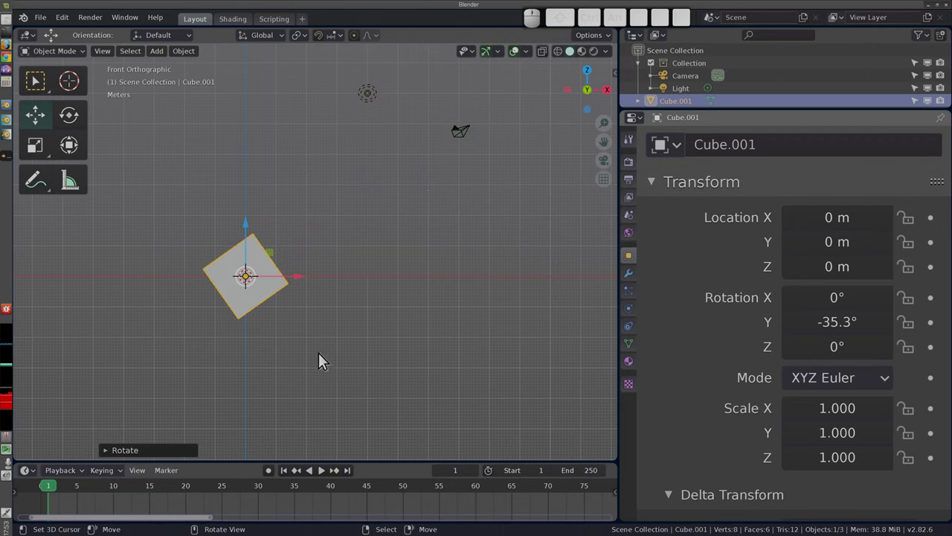
Set orientation to Local, compare a G X X move on local then global X, and cancel
{"action": "left_click", "coordinate": [267, 40]}
{"action": "left_click", "coordinate": [258, 95]}
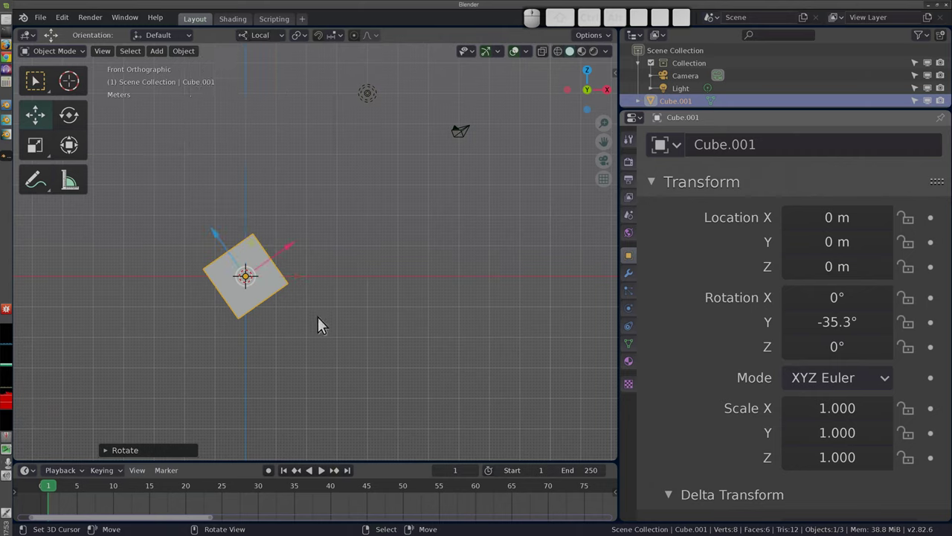
{"action": "key", "text": "g"}
{"action": "key", "text": "x"}
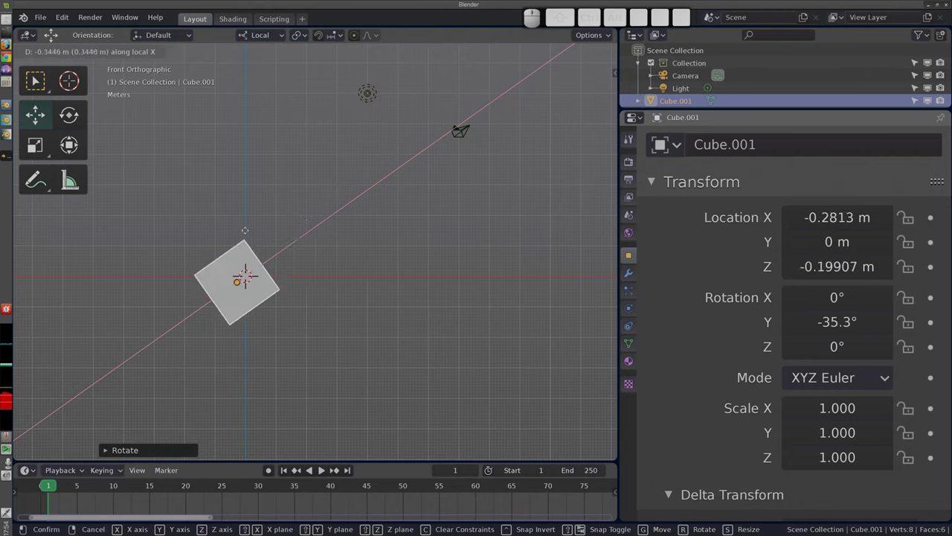
{"action": "key", "text": "x"}
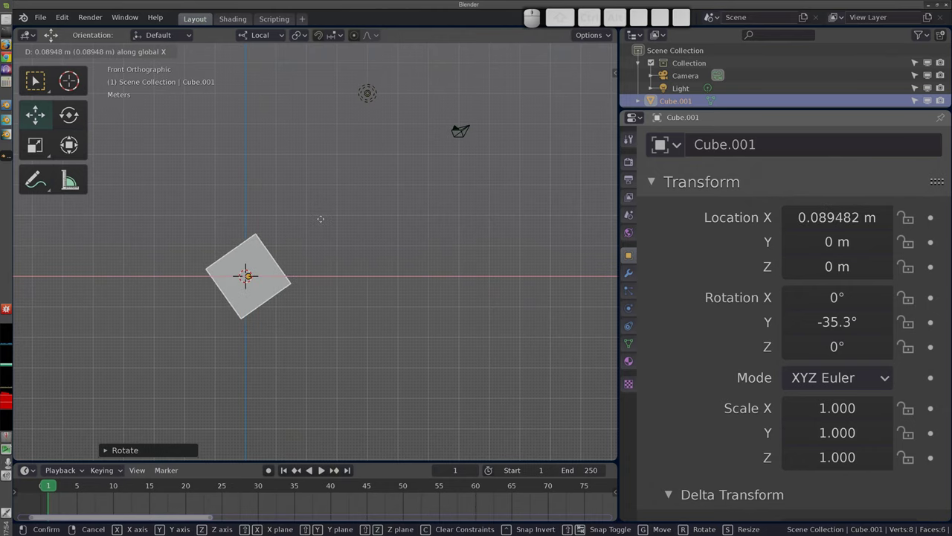
{"action": "key", "text": "Escape"}
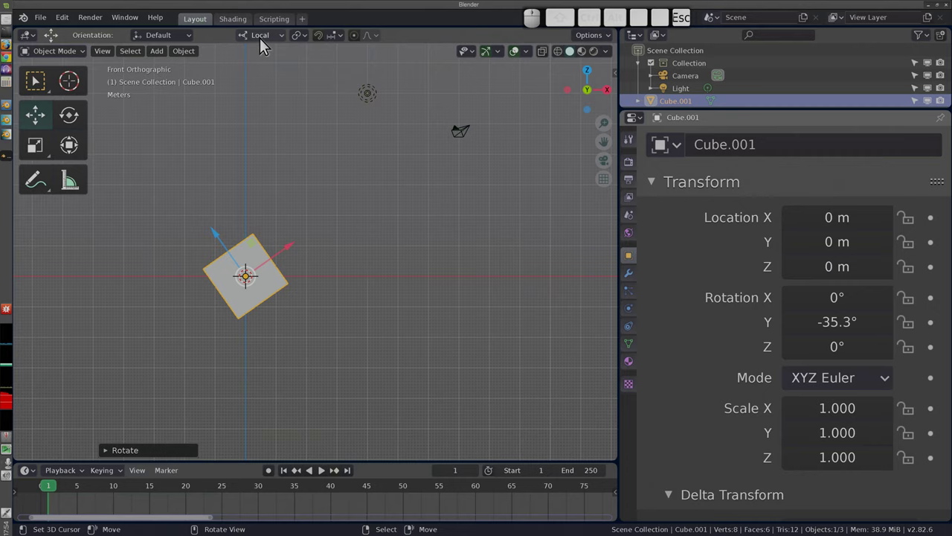
Orbit into a tilted user orthographic view and set Transform Orientation back to Global
{"action": "left_click", "coordinate": [263, 46]}
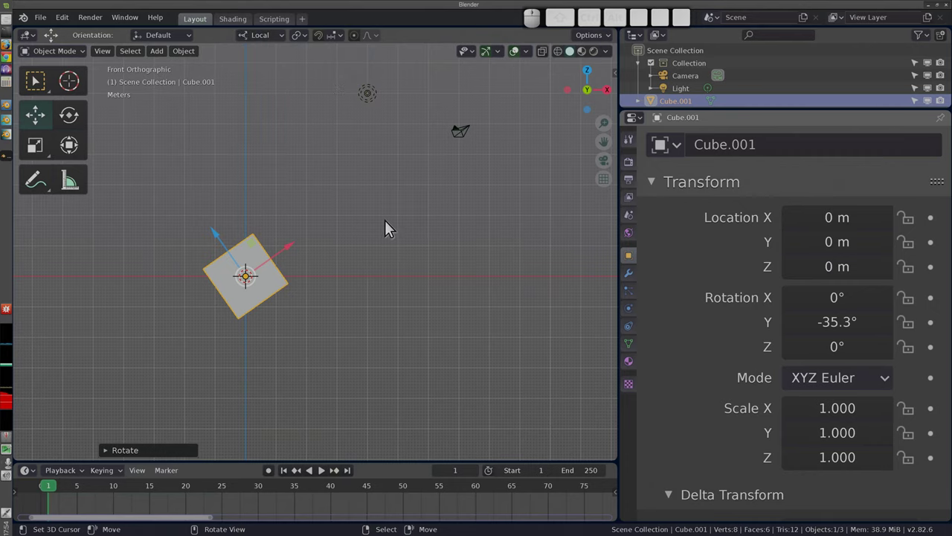
{"action": "left_click_drag", "start_coordinate": [345, 226], "coordinate": [339, 347]}
{"action": "left_click_drag", "start_coordinate": [377, 379], "coordinate": [339, 263]}
{"action": "left_click", "coordinate": [265, 43]}
{"action": "left_click", "coordinate": [264, 81]}
{"action": "middle_click", "coordinate": [273, 209]}
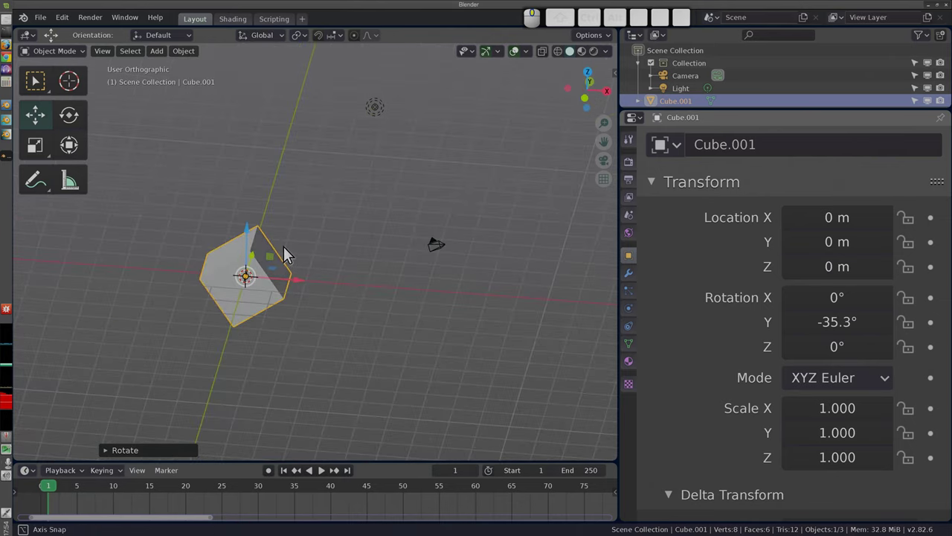
Start moving Cube.001 along global X and cancel, returning it to 0 m
{"action": "middle_click", "coordinate": [249, 168]}
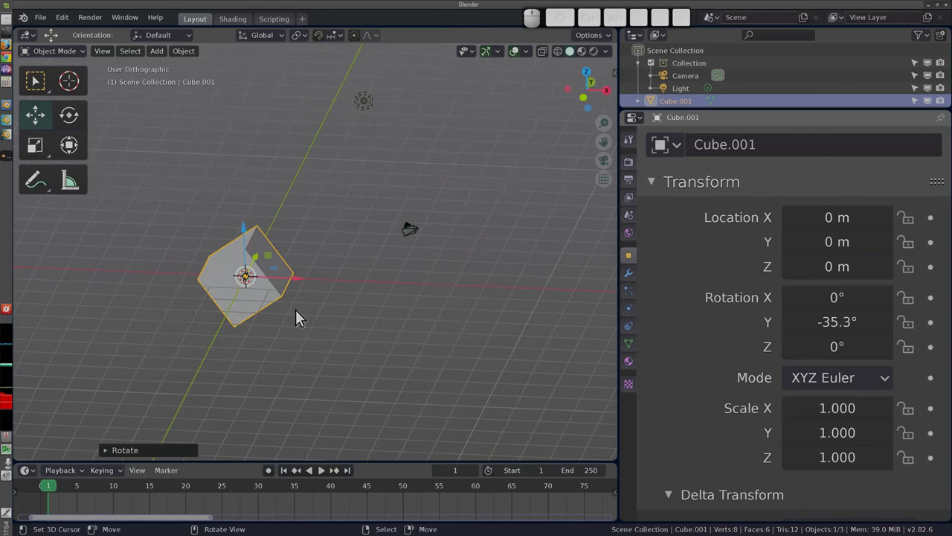
{"action": "key", "text": "g"}
{"action": "key", "text": "x"}
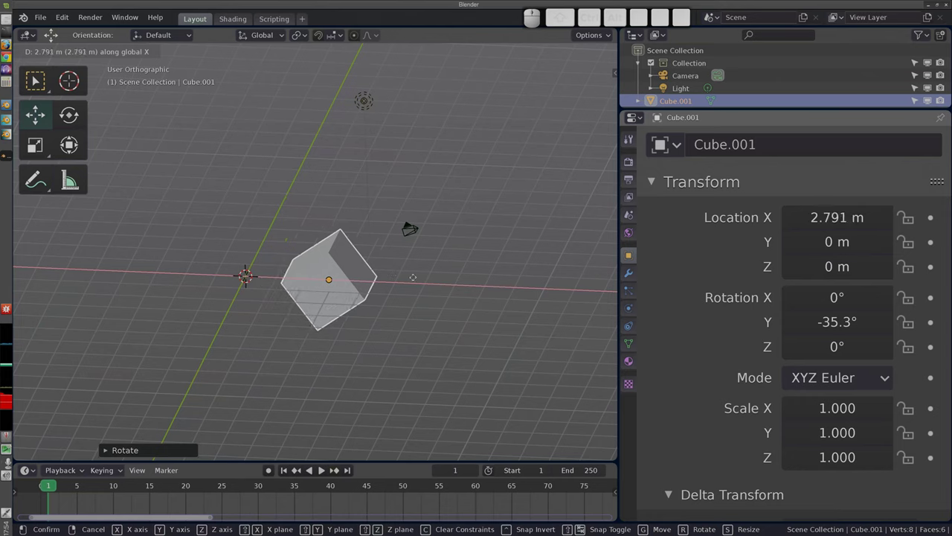
{"action": "key", "text": "Escape"}
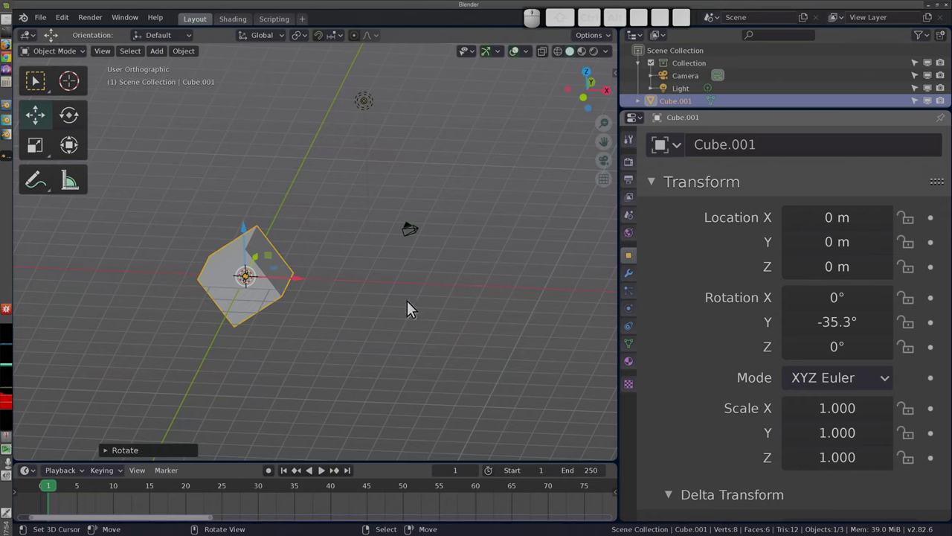
Move Cube.001 exactly 2 m along global X and confirm
{"action": "key", "text": "g"}
{"action": "key", "text": "x"}
{"action": "key", "text": "2"}
{"action": "left_click", "coordinate": [408, 305]}
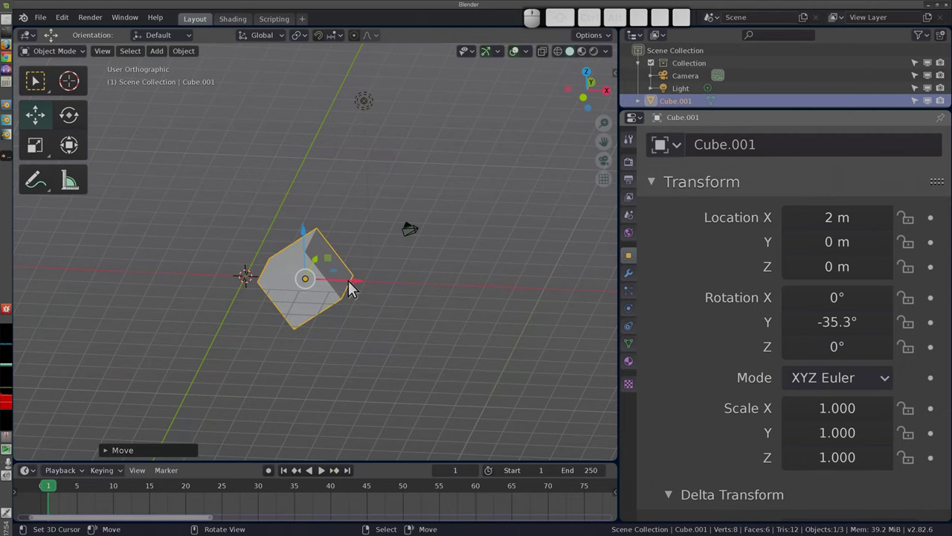
Slide Cube.001 along X in snapped steps until it reaches 3 m
{"action": "left_click_drag", "start_coordinate": [347, 290], "coordinate": [223, 314]}
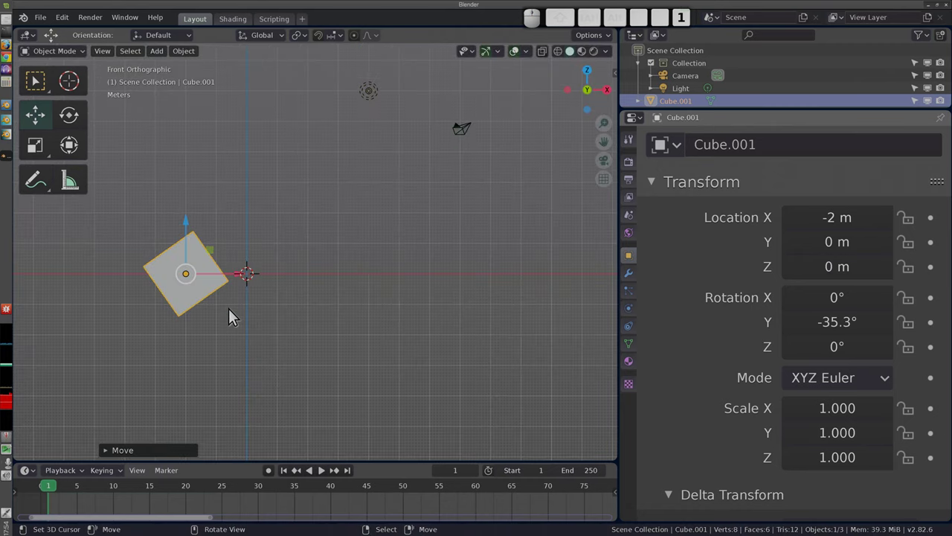
{"action": "left_click_drag", "start_coordinate": [242, 281], "coordinate": [392, 273]}
{"action": "scroll", "scroll_direction": "up", "scroll_amount": 3}
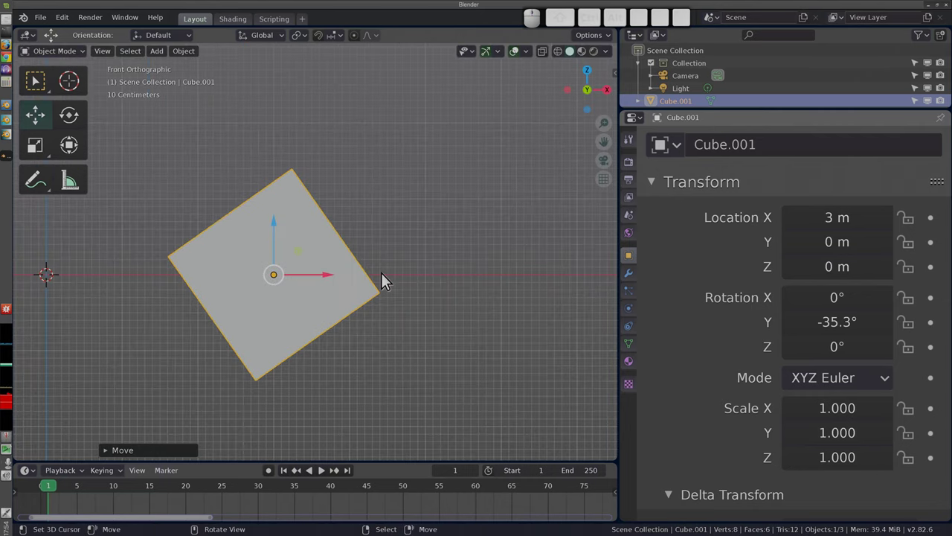
{"action": "left_click_drag", "start_coordinate": [324, 285], "coordinate": [322, 291]}
{"action": "scroll", "scroll_direction": "down", "scroll_amount": 3}
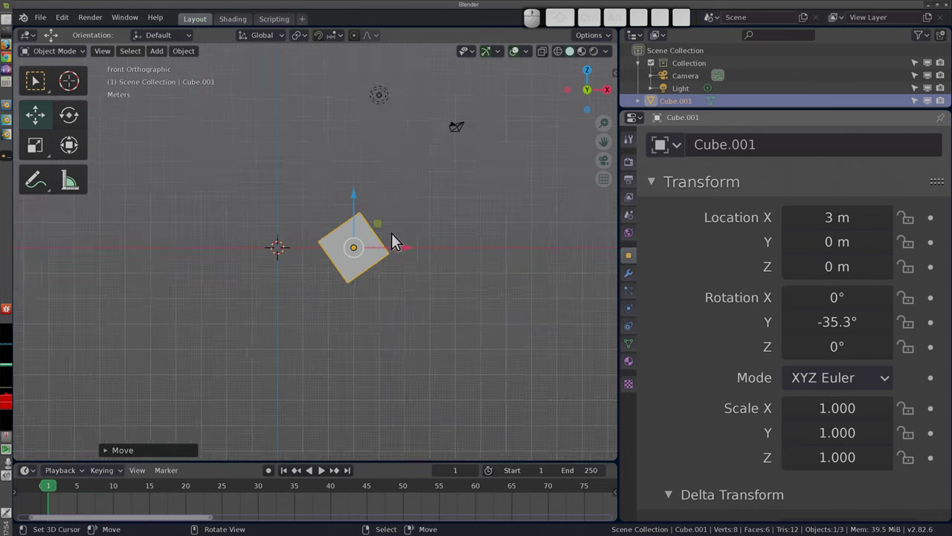
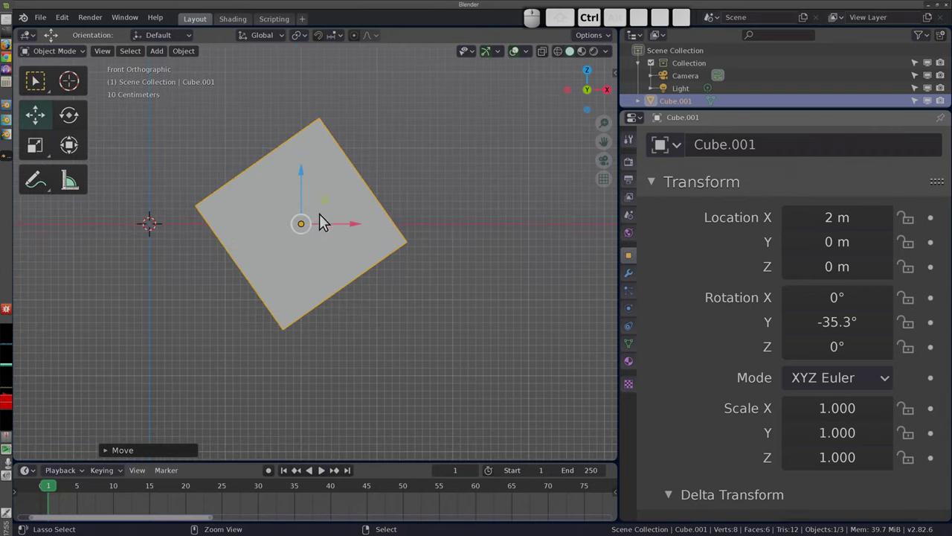
Move Cube.001 back along X with snapping until Location X reads 1.8 m in front view
{"action": "left_click_drag", "start_coordinate": [343, 229], "coordinate": [325, 250]}
{"action": "scroll", "scroll_direction": "up", "scroll_amount": 3}
{"action": "scroll", "scroll_direction": "up", "scroll_amount": 3}
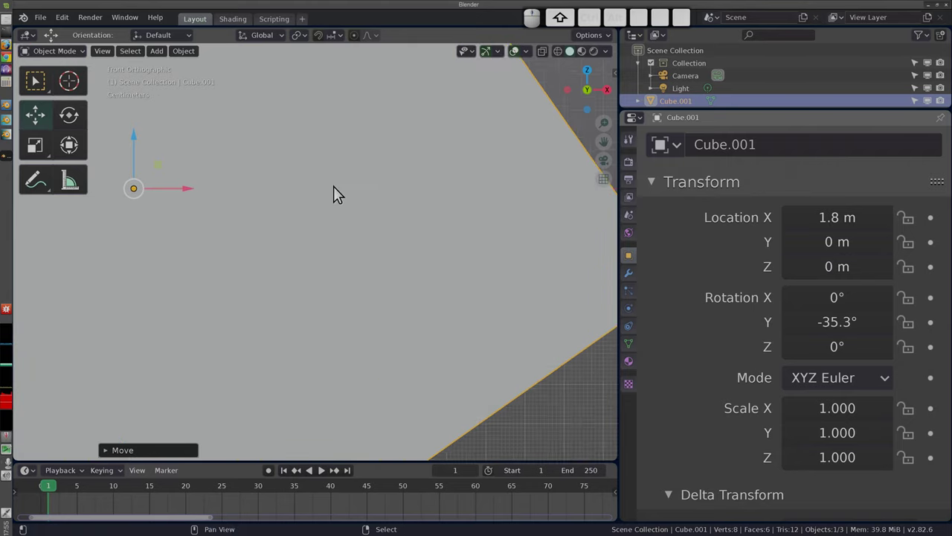
{"action": "left_click", "coordinate": [322, 178]}
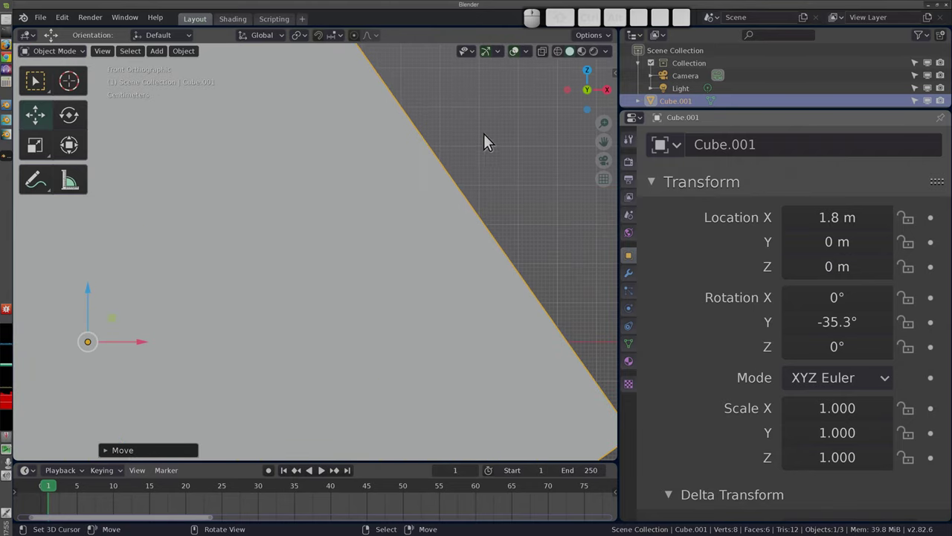
{"action": "scroll", "scroll_direction": "down", "scroll_amount": 3}
Nudge Cube.001 along global X with fine snapping to about 1.9 m
{"action": "left_click_drag", "start_coordinate": [418, 188], "coordinate": [459, 154]}
{"action": "scroll", "scroll_direction": "up", "scroll_amount": 3}
{"action": "key", "text": "g"}
{"action": "key", "text": "x"}
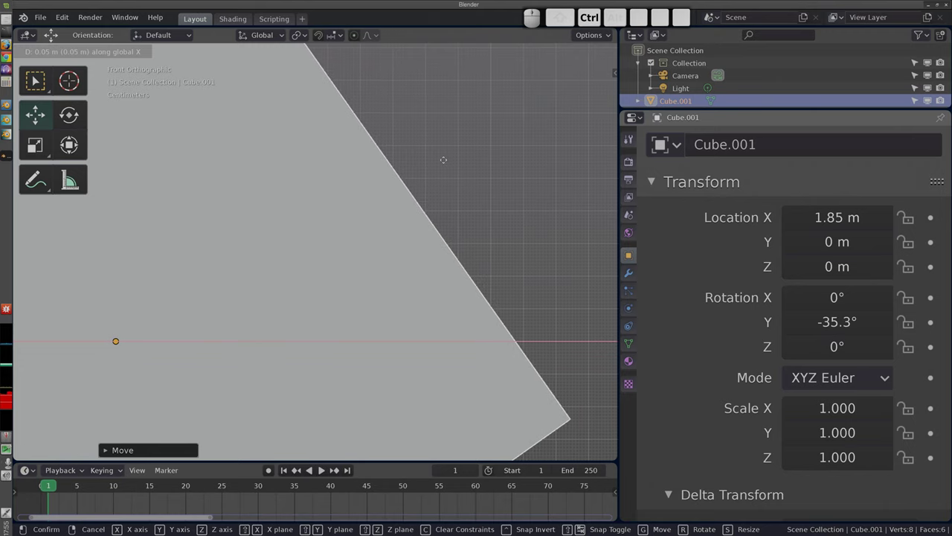
{"action": "left_click", "coordinate": [465, 166]}
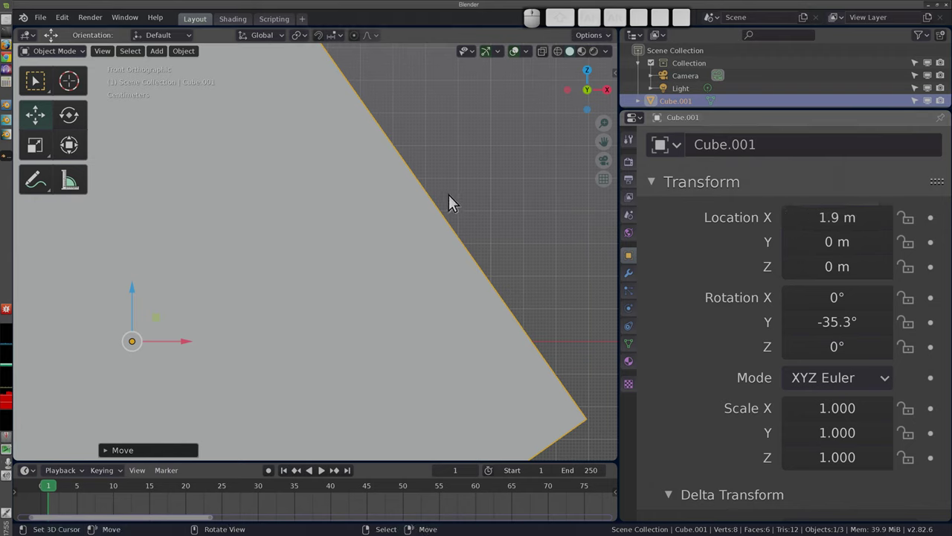
Nudge Cube.001 further toward 2 m on X and view it in user orthographic
{"action": "key", "text": "g"}
{"action": "key", "text": "x"}
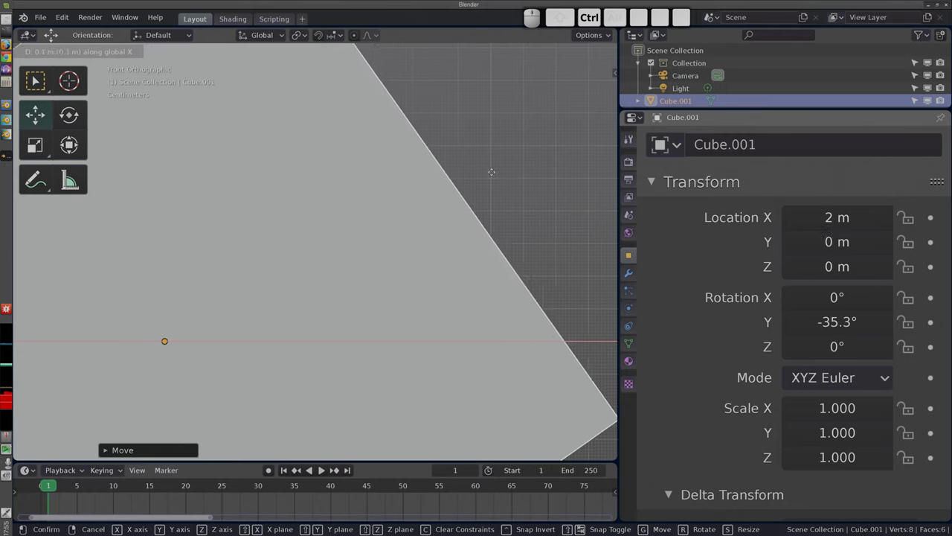
{"action": "left_click", "coordinate": [444, 183]}
{"action": "scroll", "scroll_direction": "down", "scroll_amount": 3}
{"action": "scroll", "scroll_direction": "up", "scroll_amount": 3}
Move Cube.001 along global X with 1 m snapping toward 3.8 m, orbiting to check the result
{"action": "left_click_drag", "start_coordinate": [332, 233], "coordinate": [399, 310]}
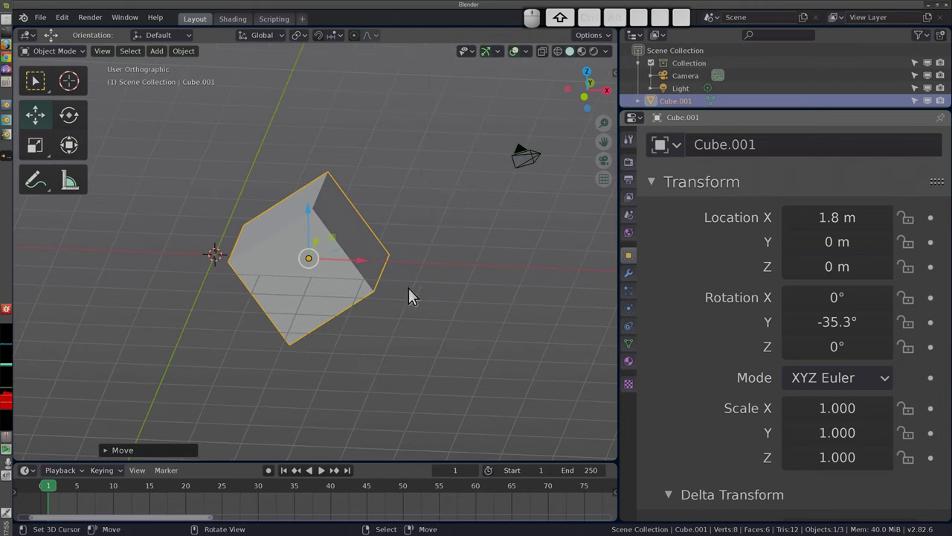
{"action": "left_click_drag", "start_coordinate": [359, 267], "coordinate": [392, 294]}
{"action": "middle_click", "coordinate": [344, 315]}
{"action": "middle_click", "coordinate": [345, 288]}
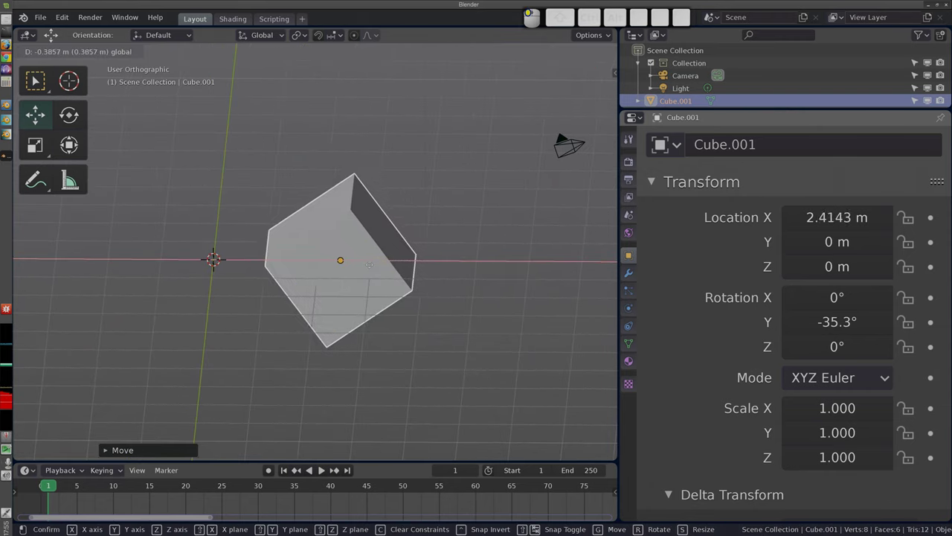